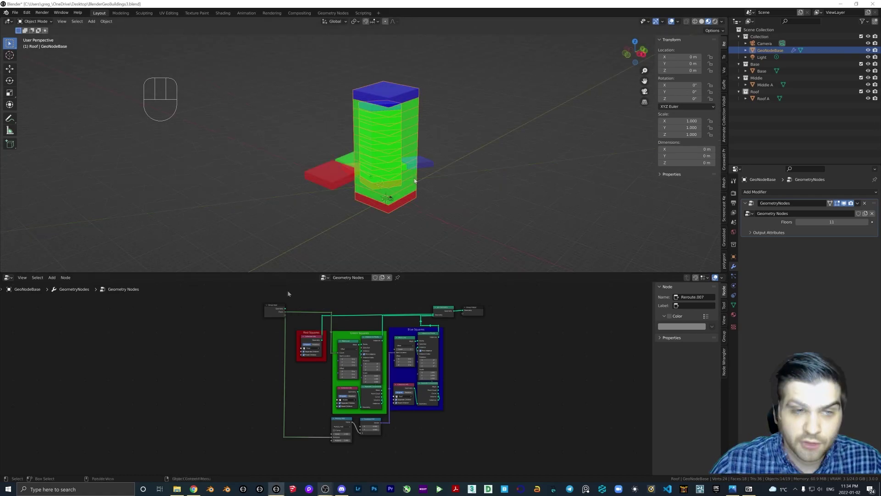
# - Try exposing the collection as a modifier input on the tower, then undo the change
pyautogui.moveTo(437, 163); pyautogui.dragTo(425, 161)
pyautogui.middleClick(397, 167)
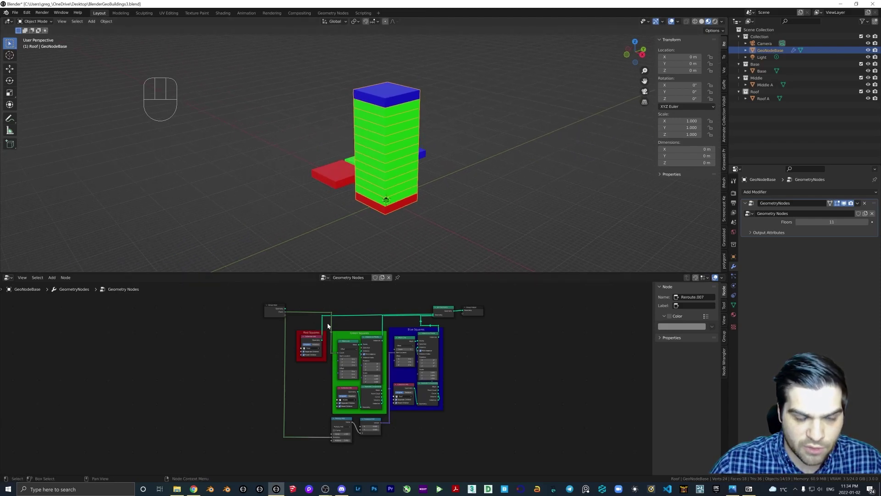
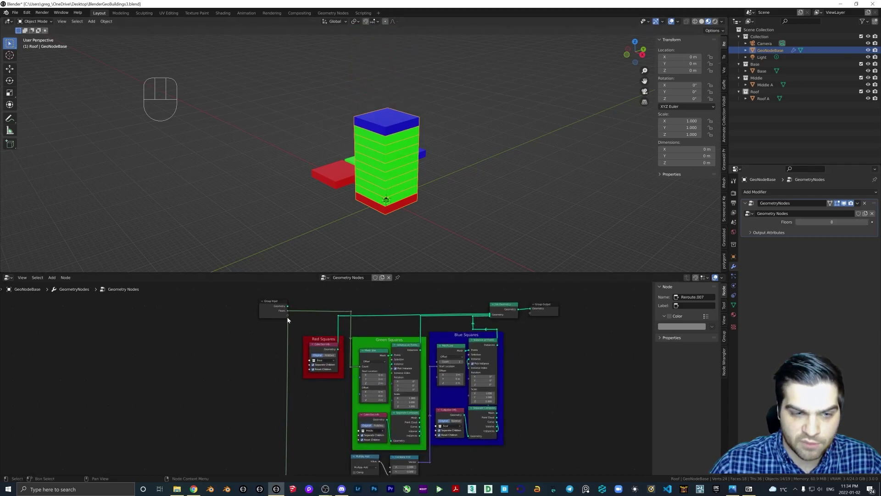
pyautogui.moveTo(295, 321); pyautogui.dragTo(312, 360)
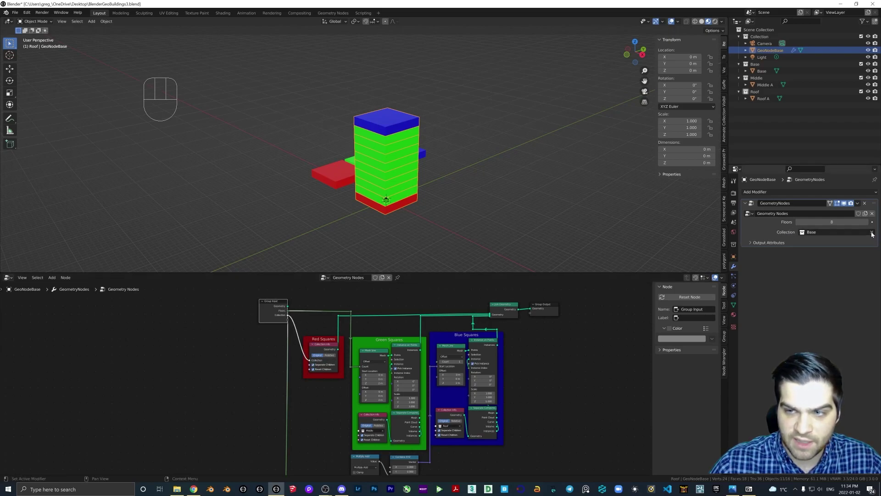
pyautogui.press('ctrl+z')
pyautogui.press('ctrl+z')
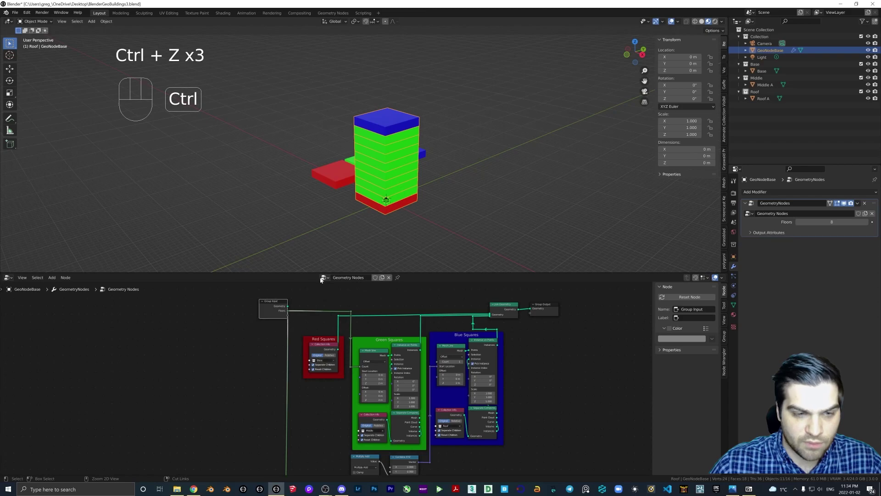
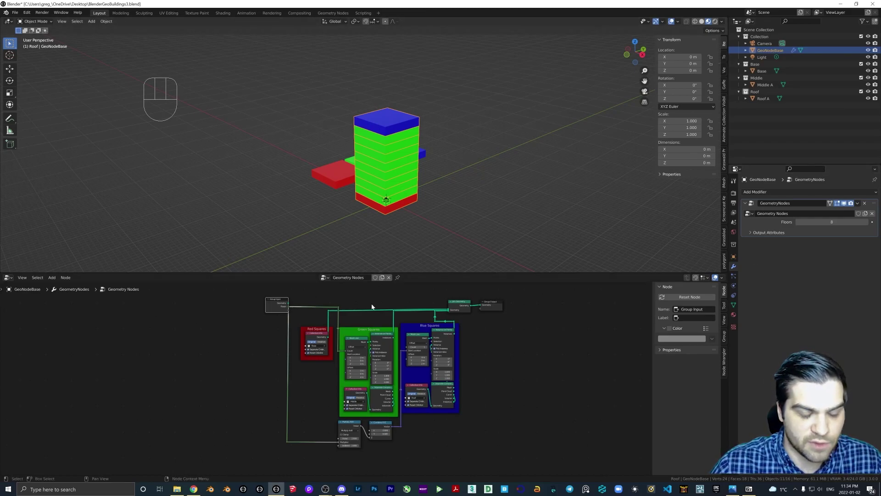
# - Orbit the viewport to view the 8-floor tower from the side before picking Middle A
pyautogui.middleClick(332, 240)
pyautogui.middleClick(444, 183)
pyautogui.moveTo(440, 186); pyautogui.dragTo(411, 192)
pyautogui.moveTo(408, 190); pyautogui.dragTo(391, 186)
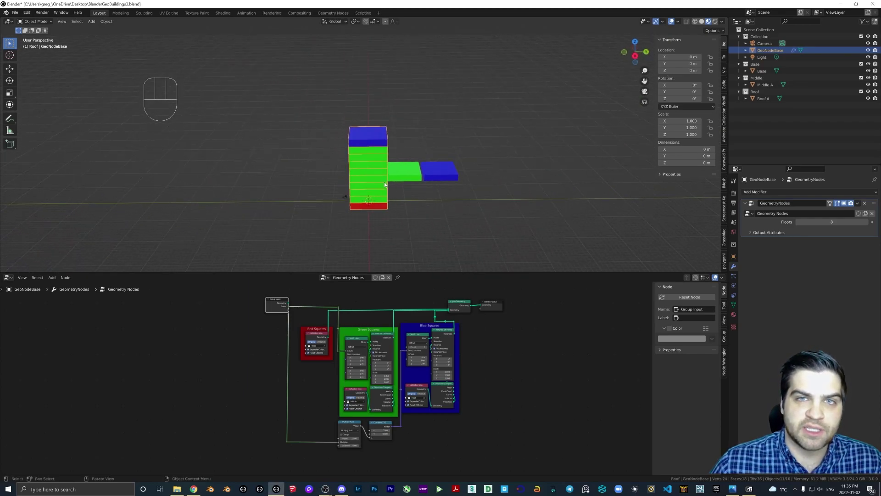
pyautogui.moveTo(377, 180); pyautogui.dragTo(365, 182)
pyautogui.moveTo(394, 178); pyautogui.dragTo(342, 188)
pyautogui.moveTo(439, 208); pyautogui.dragTo(330, 165)
# - Duplicate Middle A along X and rename the copy Middle B in the outliner
pyautogui.middleClick(342, 171)
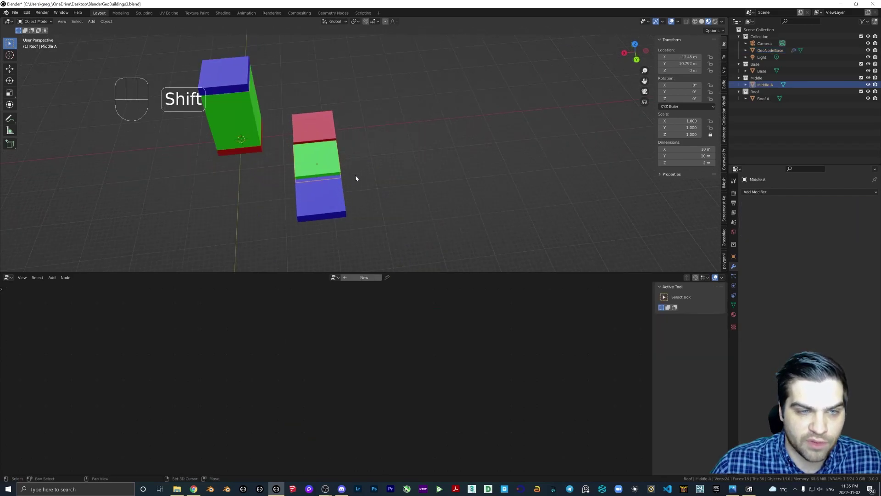
pyautogui.press('shift+d')
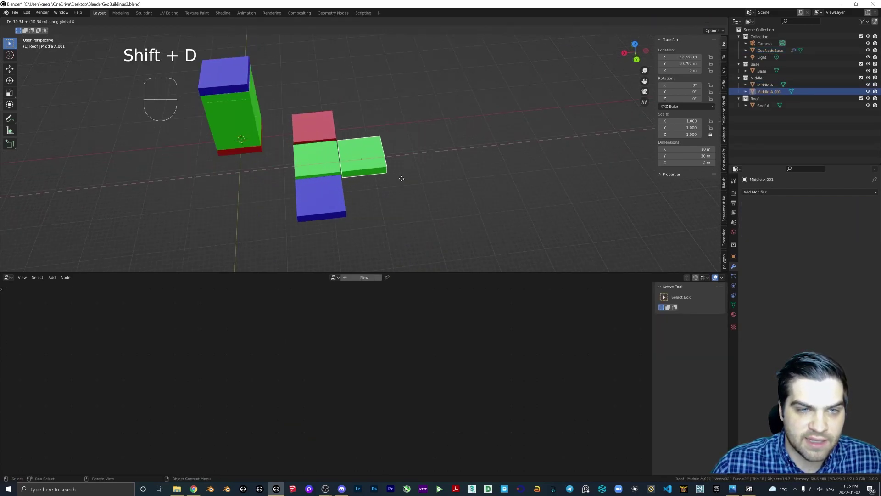
pyautogui.moveTo(365, 168); pyautogui.dragTo(396, 156)
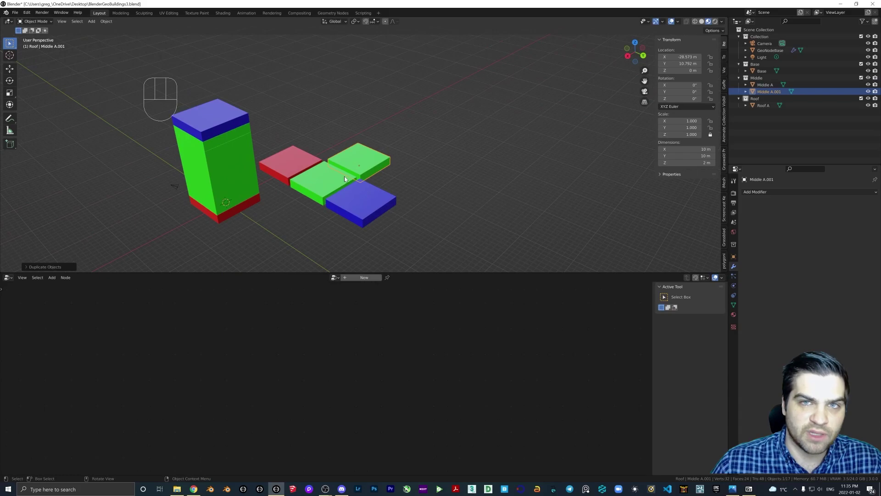
pyautogui.moveTo(382, 183); pyautogui.dragTo(368, 186)
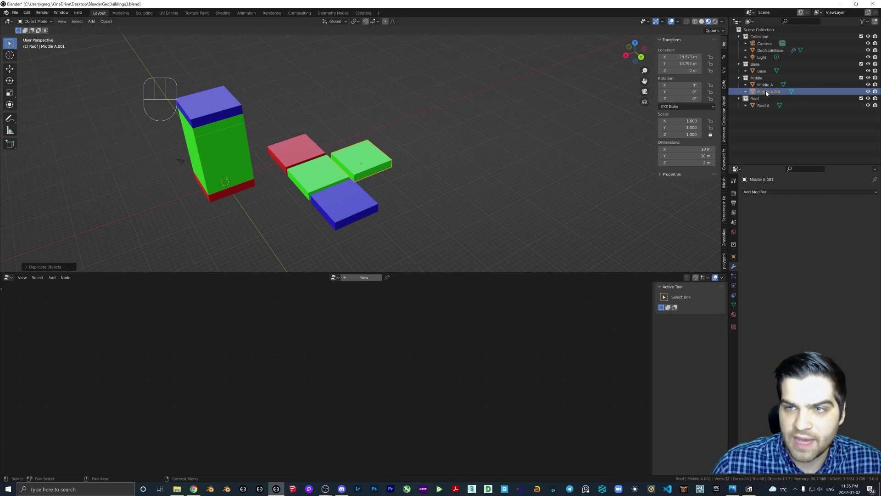
pyautogui.click(767, 93)
pyautogui.moveTo(769, 93); pyautogui.dragTo(537, 147)
# - Duplicate again to make Middle C and Middle D beside the other blocks
pyautogui.press('shift+d')
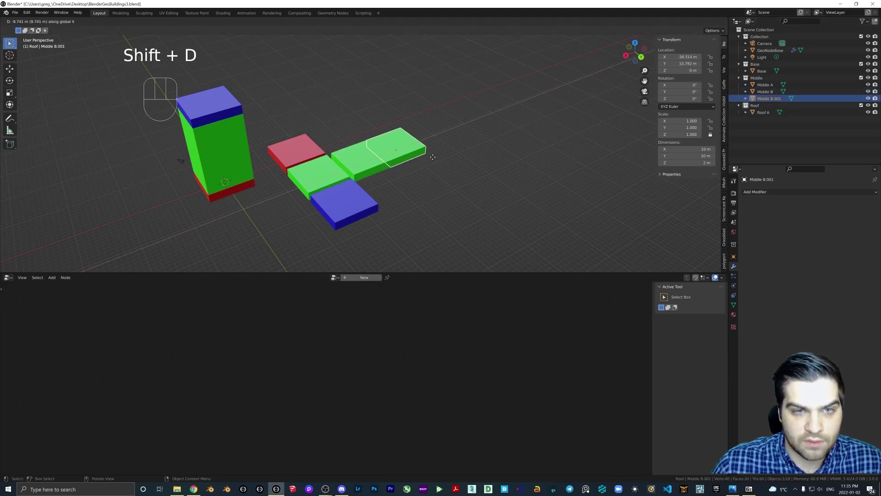
pyautogui.middleClick(415, 172)
pyautogui.middleClick(413, 174)
pyautogui.middleClick(404, 182)
pyautogui.middleClick(393, 183)
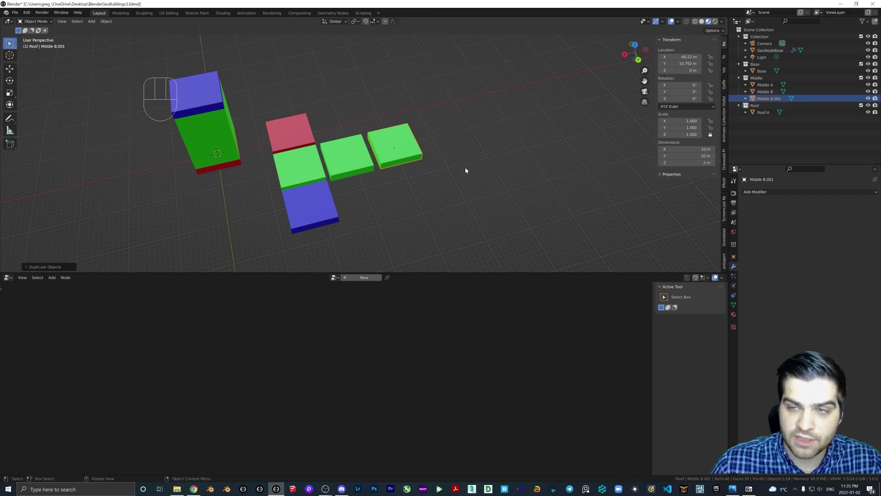
pyautogui.moveTo(778, 97); pyautogui.dragTo(780, 248)
pyautogui.press('shift+d')
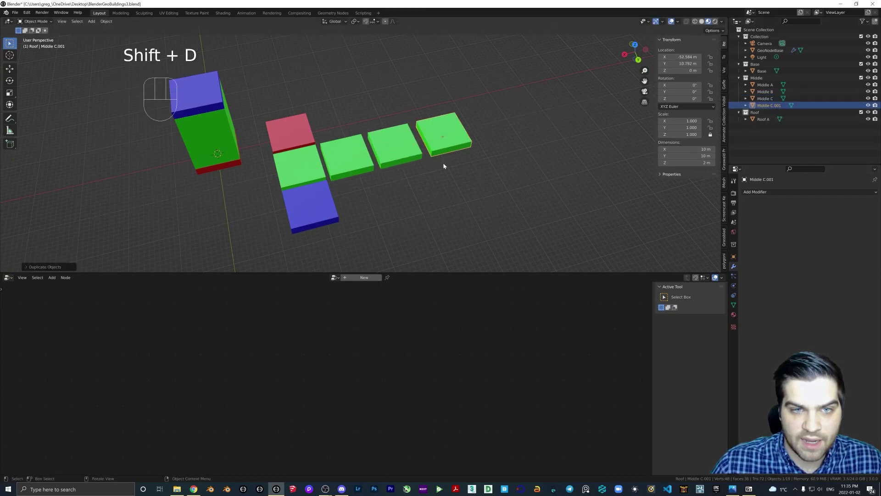
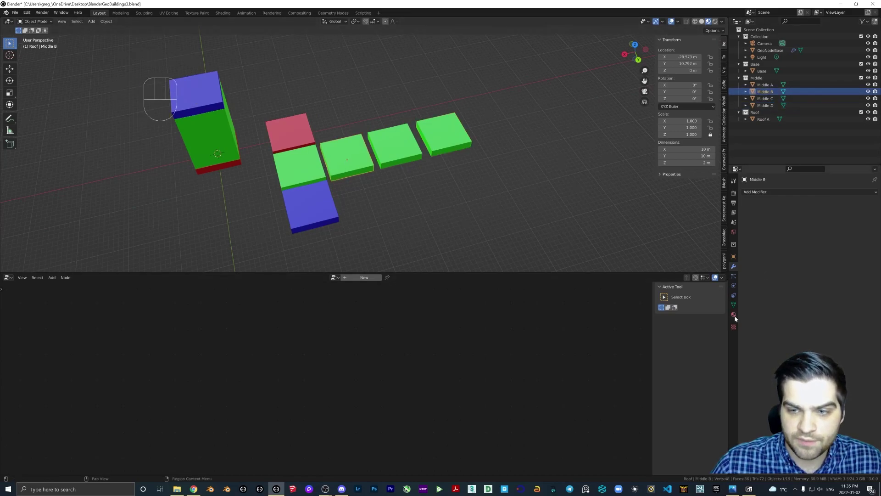
# - Give Middle B its own new material and make it pink
pyautogui.click(738, 317)
pyautogui.middleClick(425, 188)
pyautogui.click(858, 223)
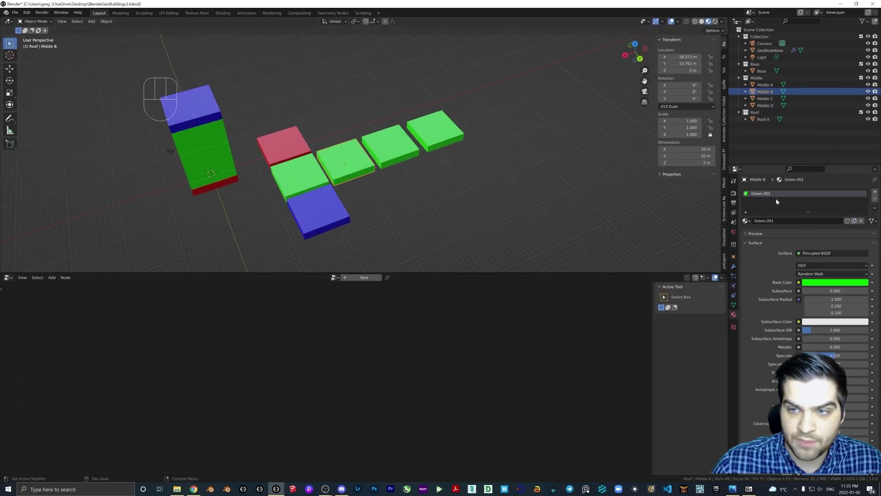
pyautogui.click(761, 195)
pyautogui.moveTo(761, 194); pyautogui.dragTo(810, 198)
pyautogui.press('BackSpace')
pyautogui.press('BackSpace')
# - Give Middle C its own material named Yellow with a yellow base colour
pyautogui.click(404, 145)
pyautogui.click(771, 196)
pyautogui.moveTo(771, 197); pyautogui.dragTo(760, 195)
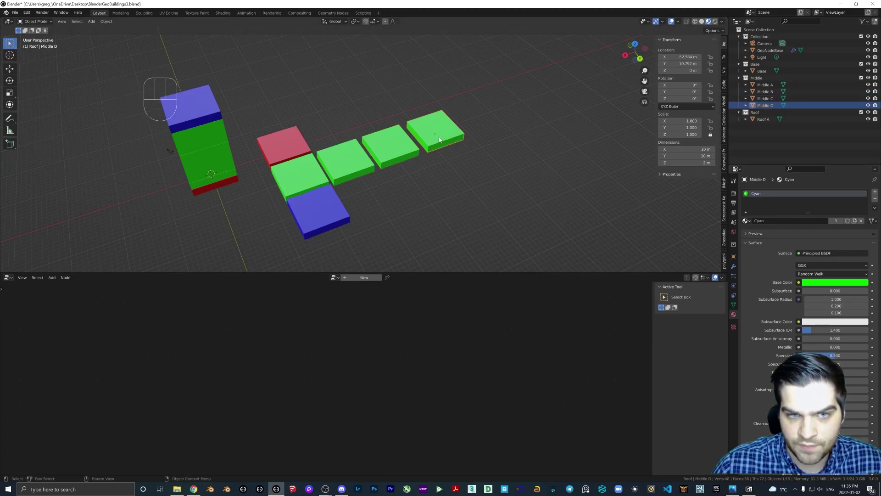
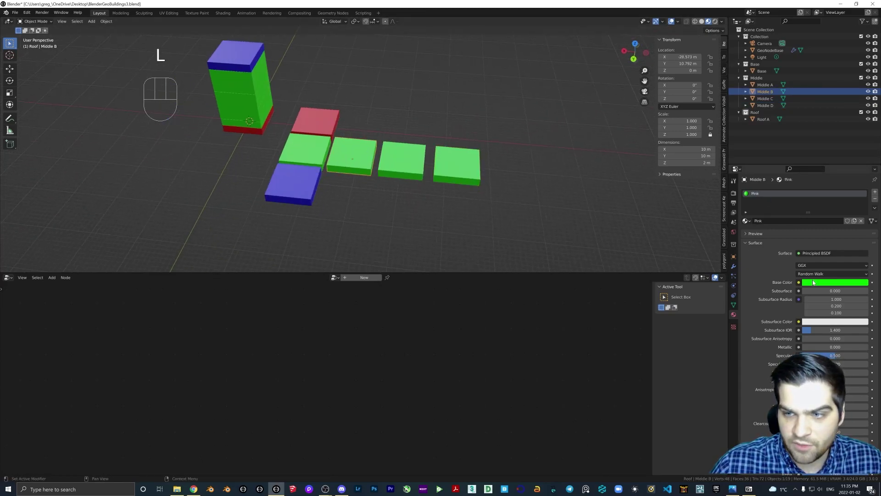
pyautogui.click(406, 162)
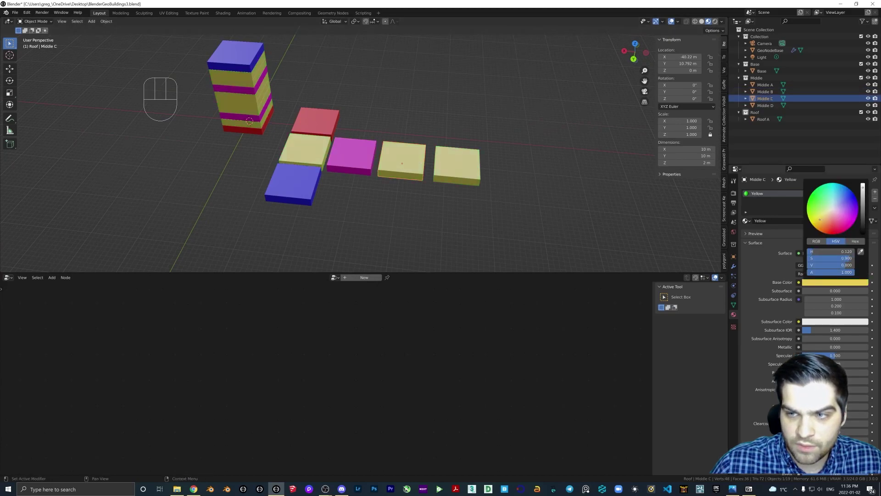
pyautogui.moveTo(780, 206); pyautogui.dragTo(815, 211)
# - Give Middle D its own material with a green base colour
pyautogui.click(312, 158)
pyautogui.click(764, 195)
pyautogui.moveTo(764, 195); pyautogui.dragTo(599, 138)
pyautogui.press('e')
pyautogui.click(856, 223)
pyautogui.click(765, 195)
pyautogui.moveTo(764, 195); pyautogui.dragTo(763, 194)
pyautogui.press('l')
pyautogui.click(835, 286)
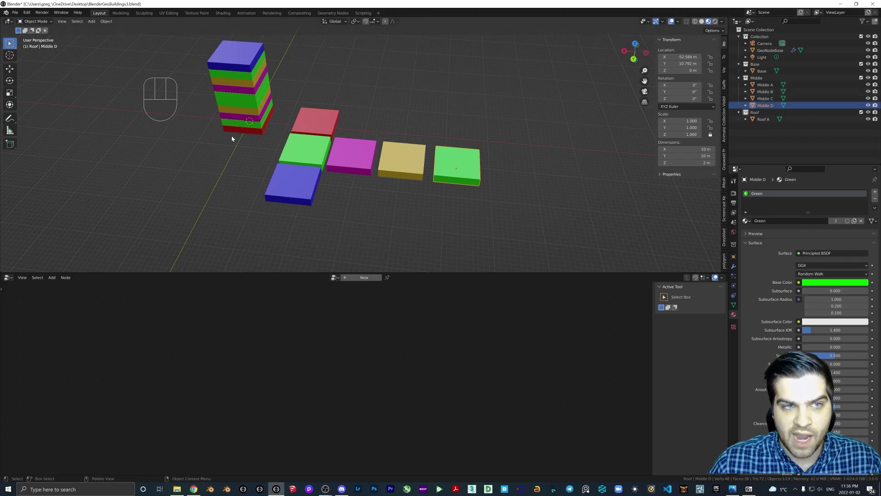
pyautogui.middleClick(374, 158)
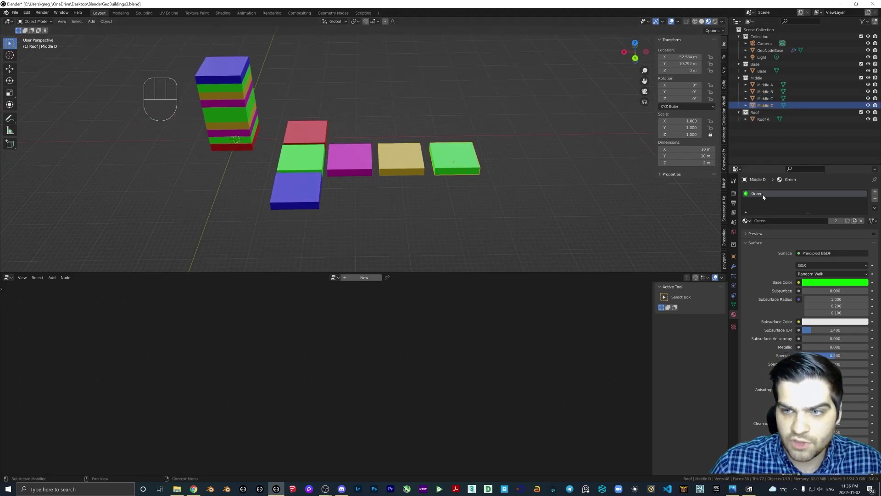
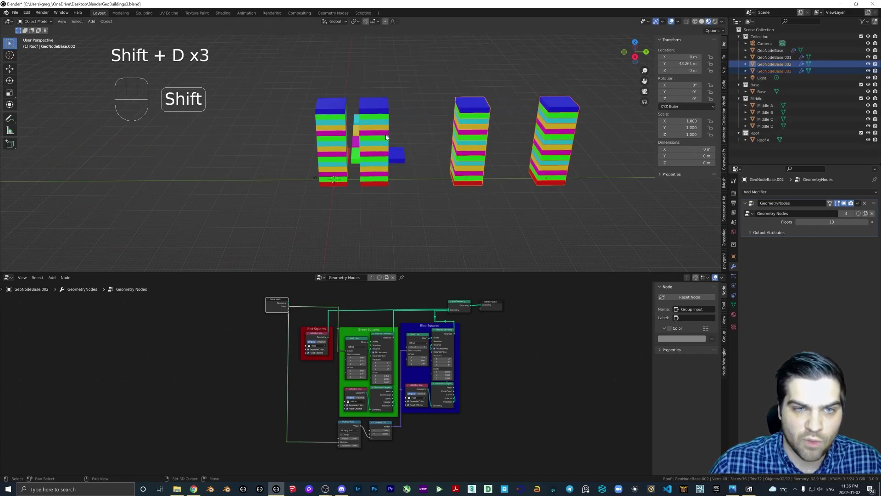
# - Preview duplicated GeoNodeBase towers with randomly mixed coloured floors, then remove the copies
pyautogui.click(386, 134)
pyautogui.middleClick(420, 163)
pyautogui.moveTo(384, 166); pyautogui.dragTo(355, 155)
pyautogui.middleClick(444, 188)
pyautogui.middleClick(420, 182)
pyautogui.moveTo(414, 185); pyautogui.dragTo(437, 169)
pyautogui.moveTo(320, 158); pyautogui.dragTo(320, 175)
# - Duplicate the blue Roof A block into Roof A.001 placed beside the other tiles
pyautogui.click(404, 174)
pyautogui.middleClick(422, 187)
pyautogui.press('g')
pyautogui.moveTo(410, 180); pyautogui.dragTo(368, 185)
pyautogui.press('shift+d')
pyautogui.moveTo(386, 170); pyautogui.dragTo(413, 157)
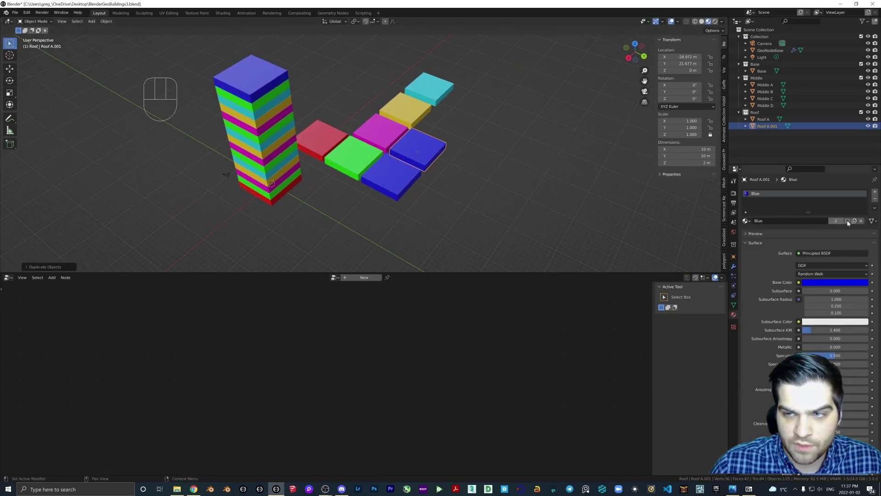
# - Duplicate Roof A.001 into a third roof tile, Roof A.002, beside the others
pyautogui.click(764, 198)
pyautogui.moveTo(764, 198); pyautogui.dragTo(762, 203)
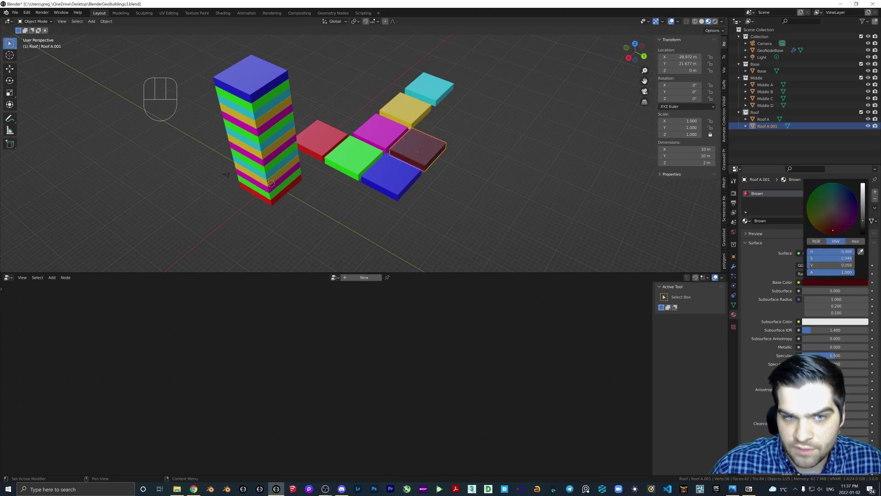
pyautogui.moveTo(533, 190); pyautogui.dragTo(491, 206)
pyautogui.moveTo(435, 211); pyautogui.dragTo(411, 204)
pyautogui.moveTo(418, 191); pyautogui.dragTo(410, 180)
pyautogui.moveTo(393, 188); pyautogui.dragTo(362, 178)
pyautogui.moveTo(362, 187); pyautogui.dragTo(357, 212)
pyautogui.press('shift+d')
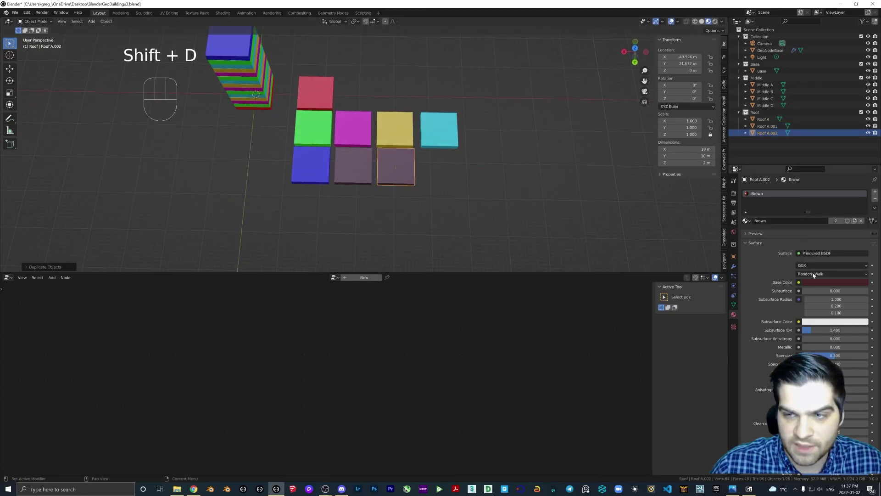
pyautogui.click(856, 223)
# - Make the new tile's material single-user as Purple with a dark purple base colour
pyautogui.click(768, 197)
pyautogui.moveTo(767, 196); pyautogui.dragTo(790, 217)
pyautogui.moveTo(832, 284); pyautogui.dragTo(837, 239)
pyautogui.moveTo(328, 204); pyautogui.dragTo(374, 173)
# - Orbit around and under the roof tiles, then back to the tower
pyautogui.middleClick(400, 178)
pyautogui.moveTo(377, 166); pyautogui.dragTo(383, 146)
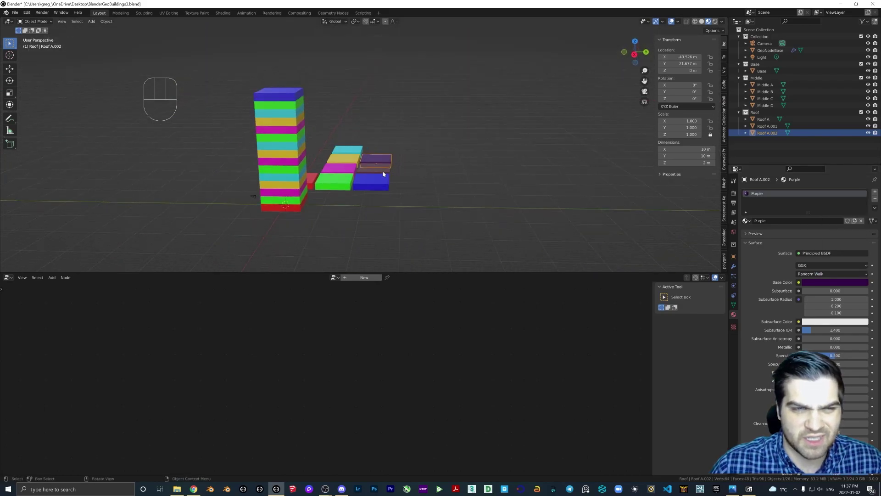
pyautogui.middleClick(378, 179)
pyautogui.middleClick(359, 192)
pyautogui.middleClick(364, 198)
pyautogui.moveTo(348, 199); pyautogui.dragTo(386, 200)
pyautogui.moveTo(343, 211); pyautogui.dragTo(390, 225)
pyautogui.moveTo(399, 209); pyautogui.dragTo(346, 224)
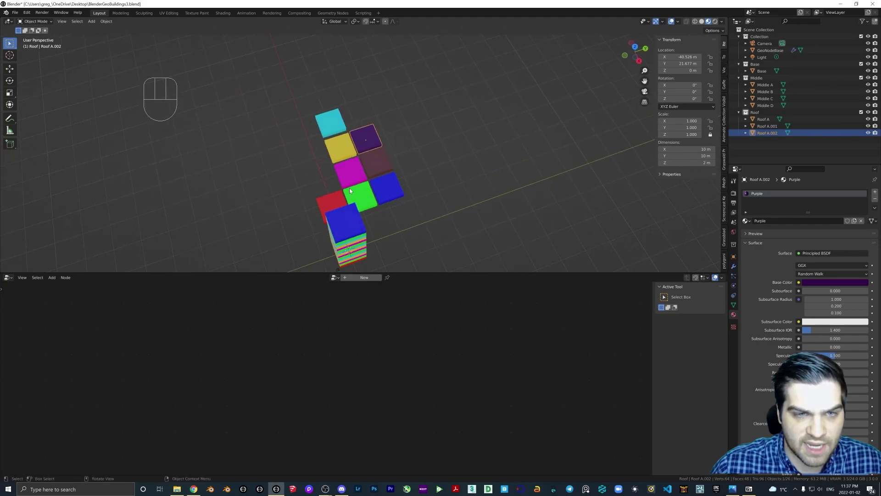
pyautogui.middleClick(404, 180)
pyautogui.moveTo(413, 196); pyautogui.dragTo(437, 192)
pyautogui.moveTo(428, 183); pyautogui.dragTo(413, 159)
pyautogui.middleClick(377, 158)
pyautogui.middleClick(368, 157)
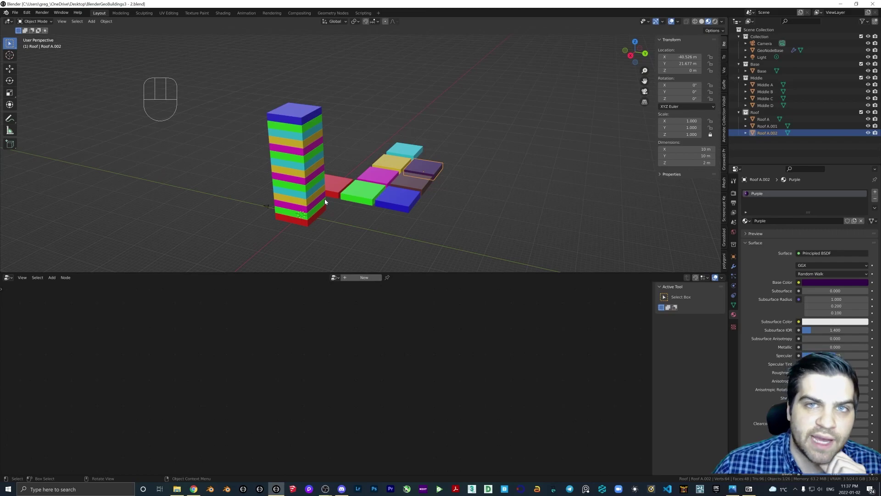
# - Show the GeoNodeBase tree and move the Red Squares frame, math nodes and Green Squares frame apart
pyautogui.moveTo(329, 205); pyautogui.dragTo(312, 198)
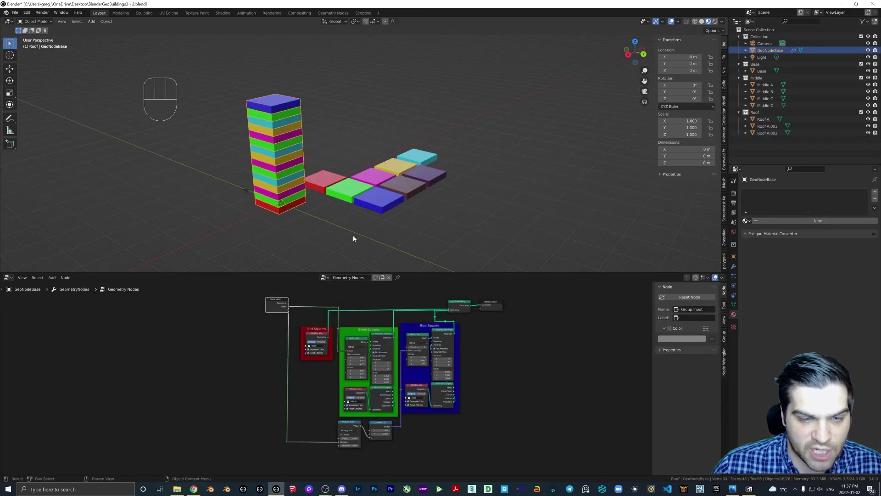
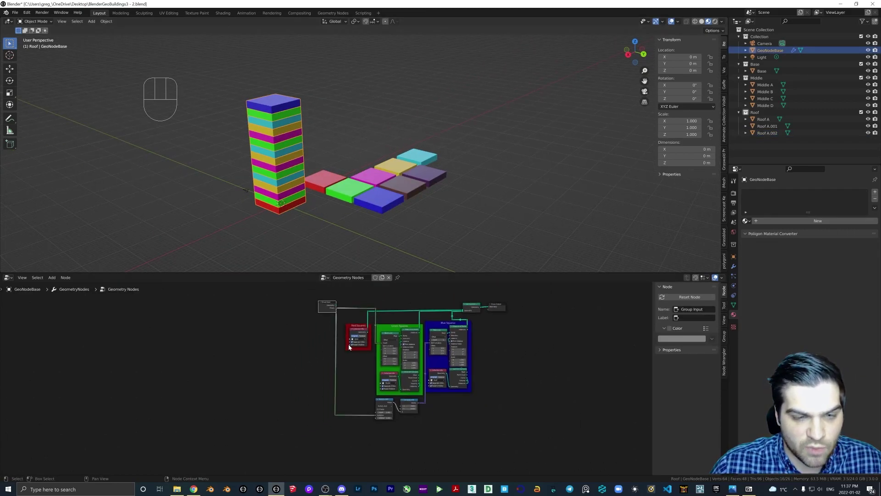
pyautogui.moveTo(302, 287); pyautogui.dragTo(357, 424)
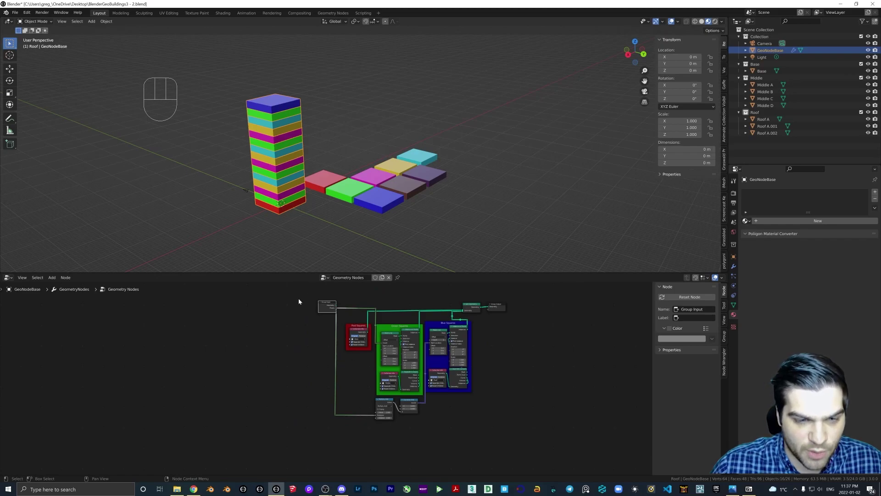
pyautogui.moveTo(308, 300); pyautogui.dragTo(381, 432)
pyautogui.click(411, 402)
pyautogui.press('g')
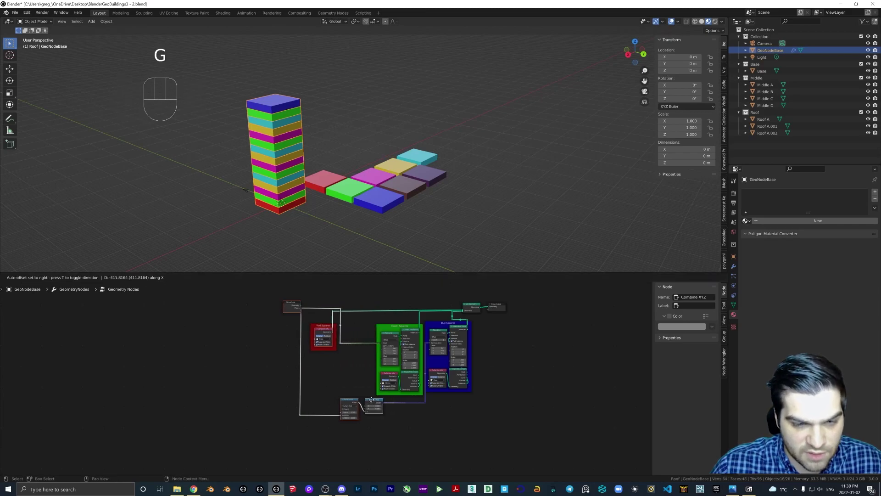
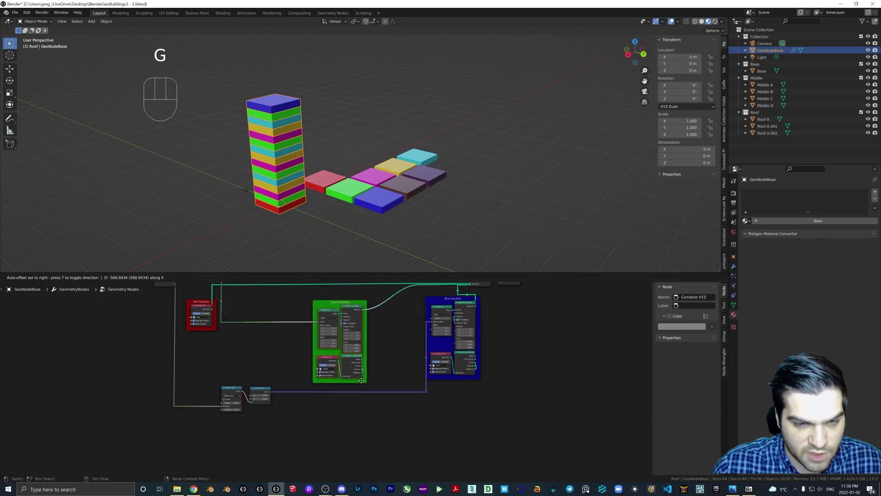
pyautogui.click(355, 308)
pyautogui.press('g')
pyautogui.click(355, 311)
pyautogui.press('g')
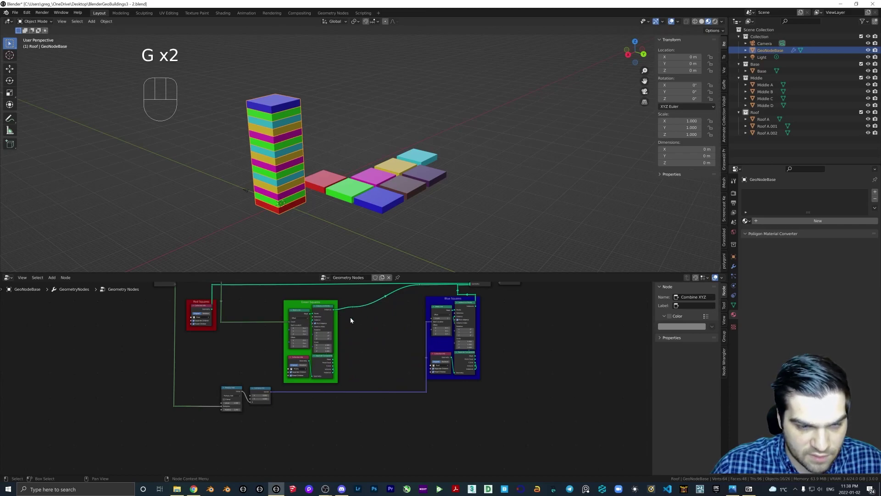
pyautogui.moveTo(364, 349); pyautogui.dragTo(358, 336)
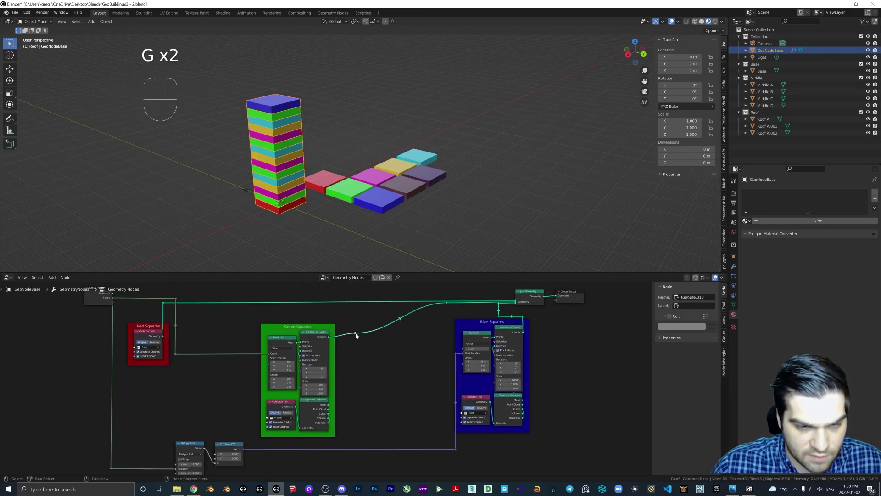
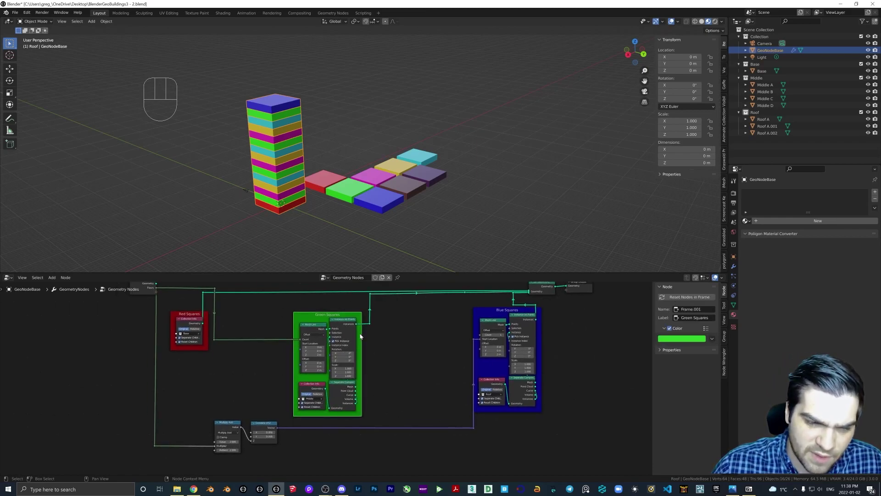
# - Enlarge the Green Squares frame and move its Collection Info node lower to make room
pyautogui.click(364, 344)
pyautogui.press('s')
pyautogui.click(359, 339)
pyautogui.click(316, 330)
pyautogui.click(313, 391)
pyautogui.press('g')
pyautogui.press('g')
pyautogui.click(258, 329)
pyautogui.click(255, 393)
pyautogui.moveTo(255, 392); pyautogui.dragTo(256, 392)
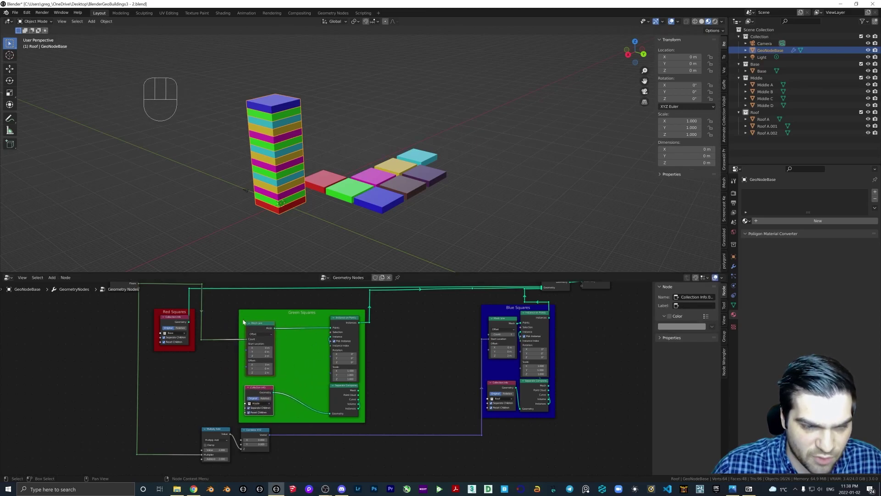
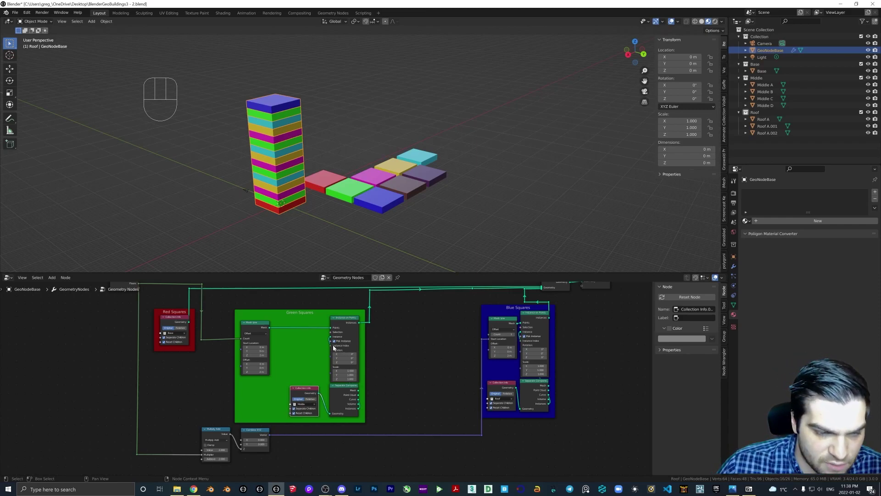
# - Add Random Value and Object Info nodes inside the Green Squares frame, with Object Info reading Base
pyautogui.moveTo(333, 348); pyautogui.dragTo(292, 354)
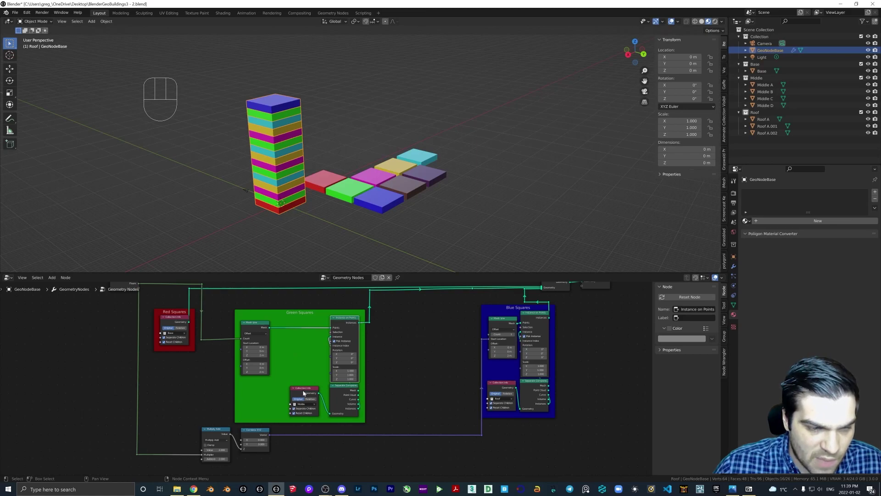
pyautogui.press('shift+a')
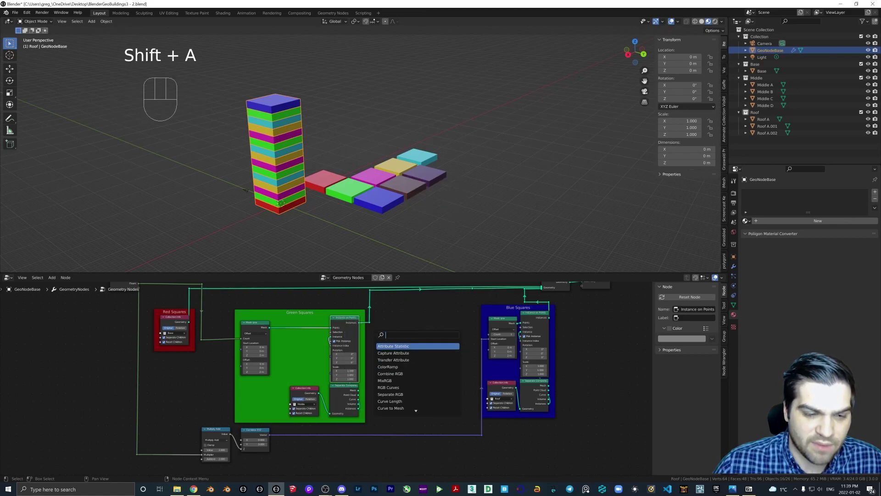
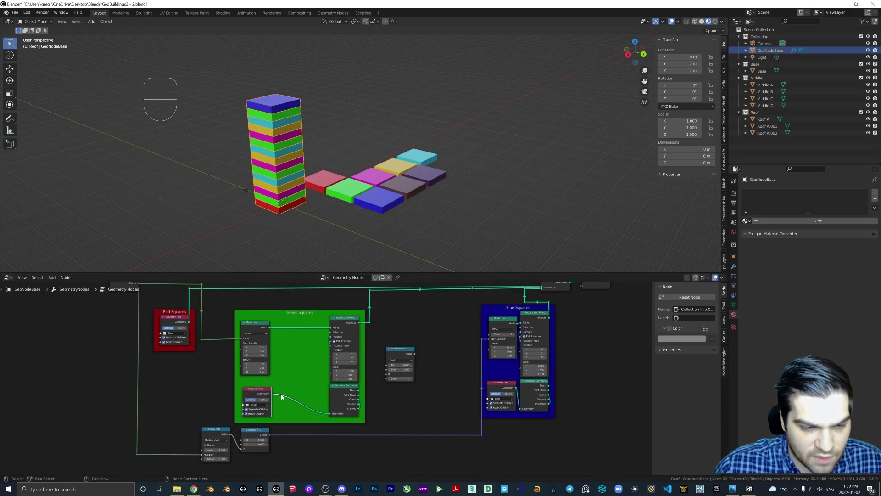
pyautogui.press('shift+a')
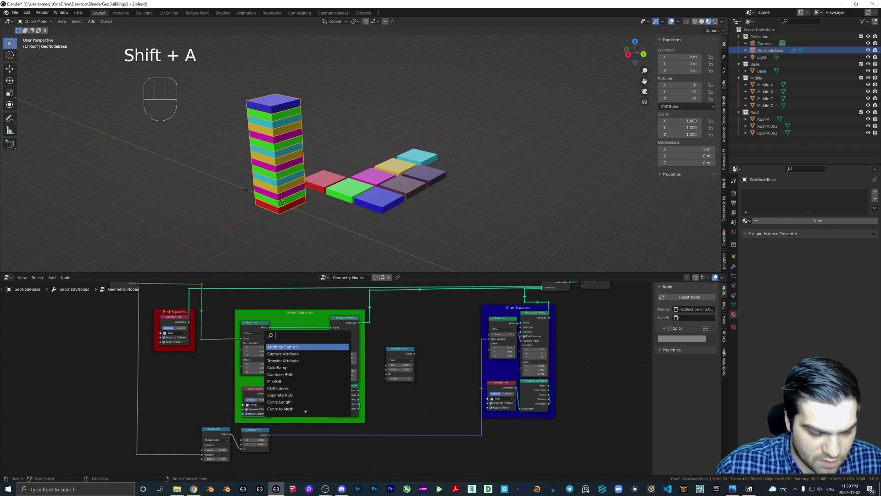
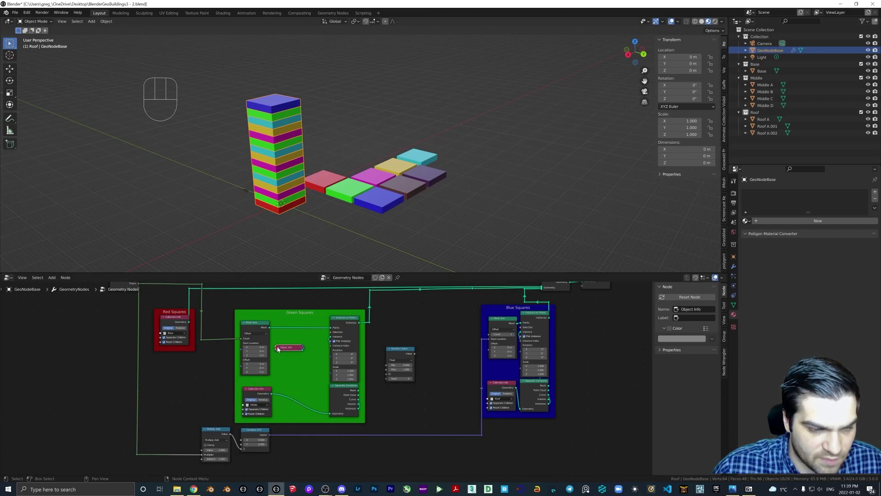
pyautogui.moveTo(289, 349); pyautogui.dragTo(256, 383)
pyautogui.click(244, 383)
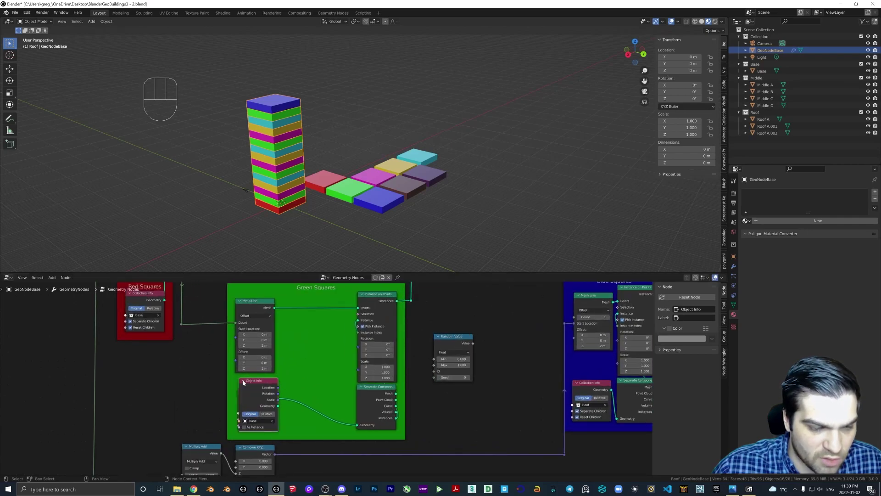
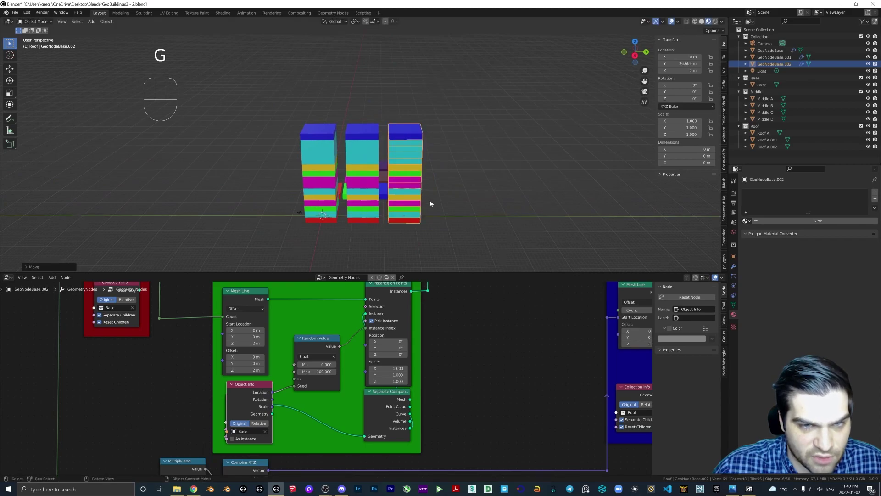
# - Set Object Info to Relative, then duplicate the latest GeoNodeBase tower along Y
pyautogui.click(261, 424)
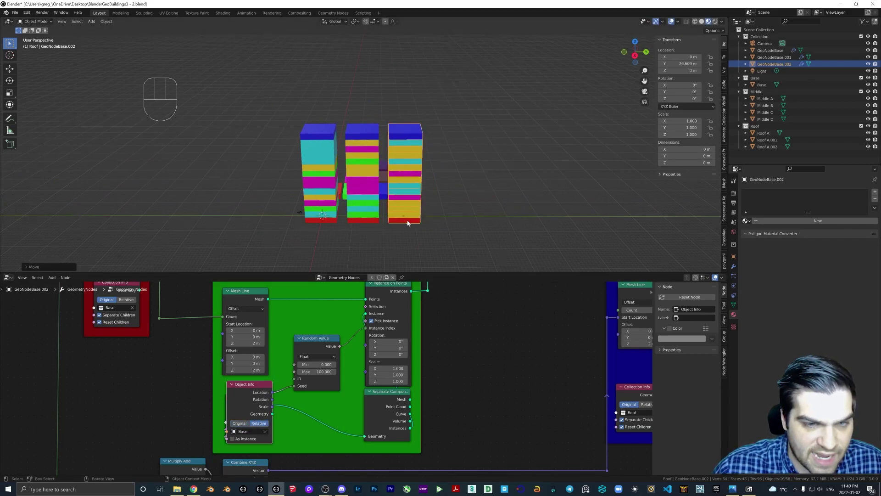
pyautogui.click(233, 387)
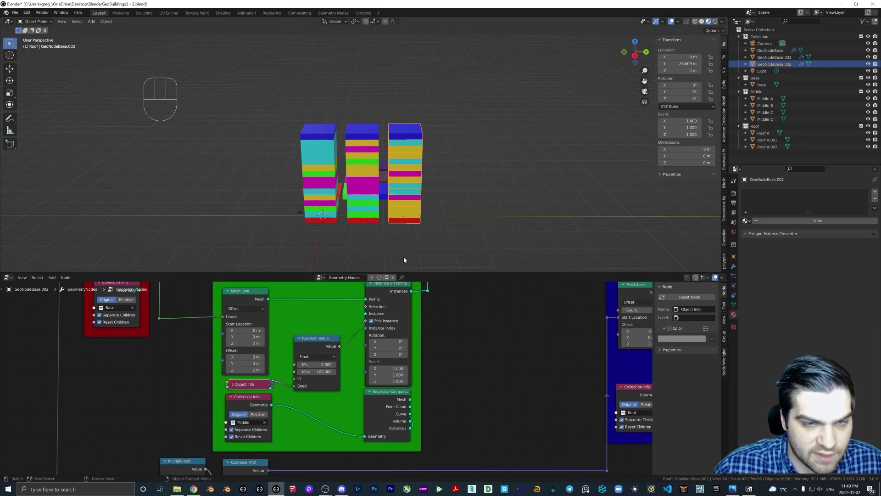
pyautogui.moveTo(370, 229); pyautogui.dragTo(349, 225)
pyautogui.press('shift+d')
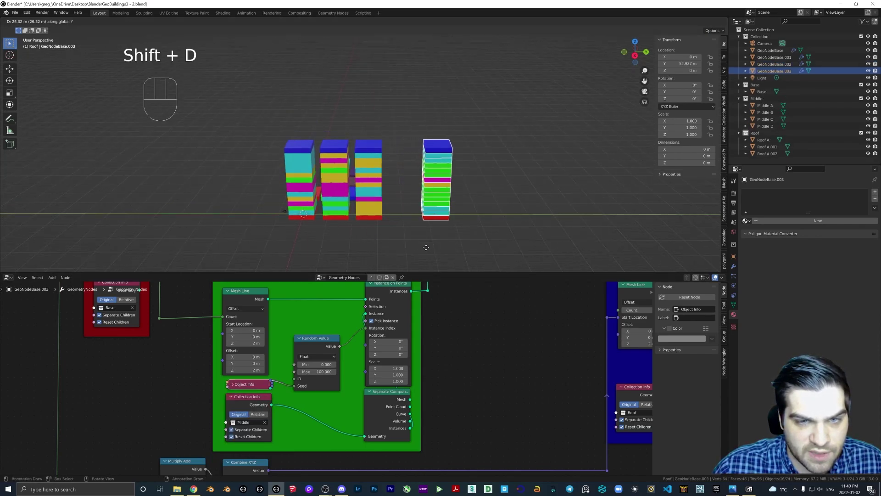
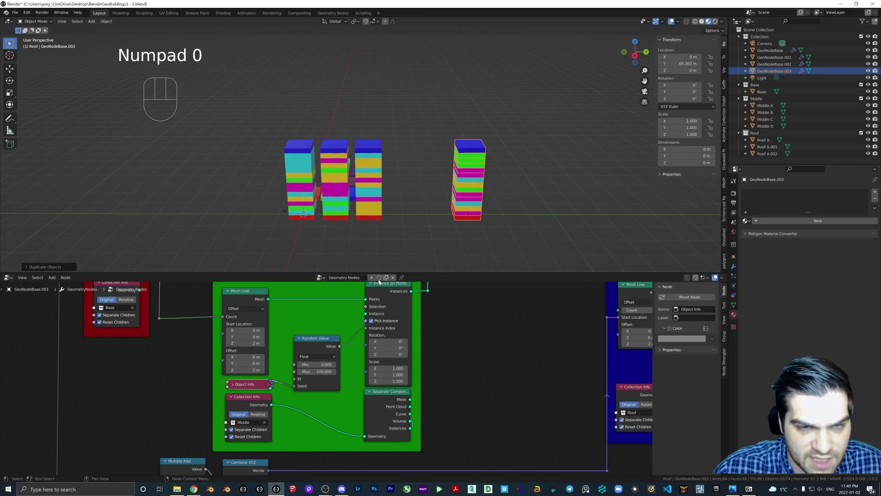
# - Move the fourth tower back into the row beside the others
pyautogui.moveTo(418, 222); pyautogui.dragTo(409, 229)
pyautogui.middleClick(384, 224)
pyautogui.press('g')
pyautogui.moveTo(399, 221); pyautogui.dragTo(404, 206)
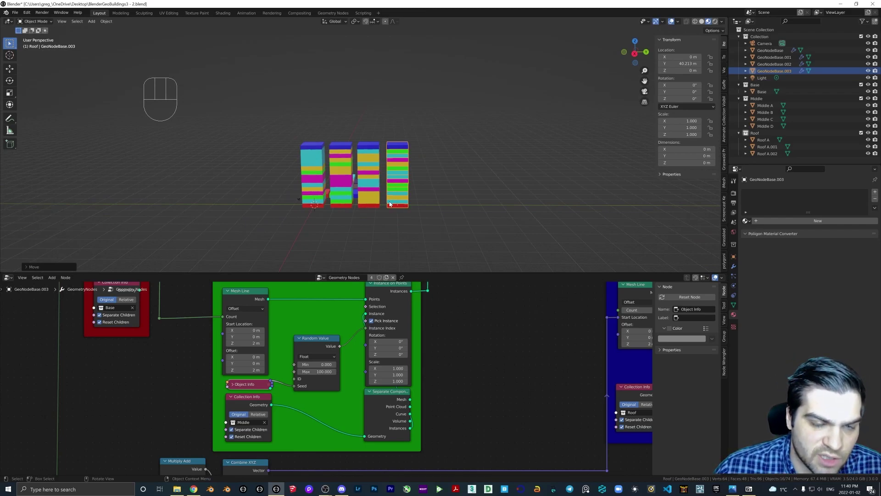
# - Duplicate the row of towers repeatedly and arrange the copies into a second block
pyautogui.middleClick(393, 208)
pyautogui.click(359, 175)
pyautogui.middleClick(381, 200)
pyautogui.press('shift+d')
pyautogui.press('shift+d')
pyautogui.moveTo(259, 204); pyautogui.dragTo(312, 207)
pyautogui.press('shift+d')
pyautogui.moveTo(351, 147); pyautogui.dragTo(389, 144)
pyautogui.moveTo(390, 152); pyautogui.dragTo(376, 158)
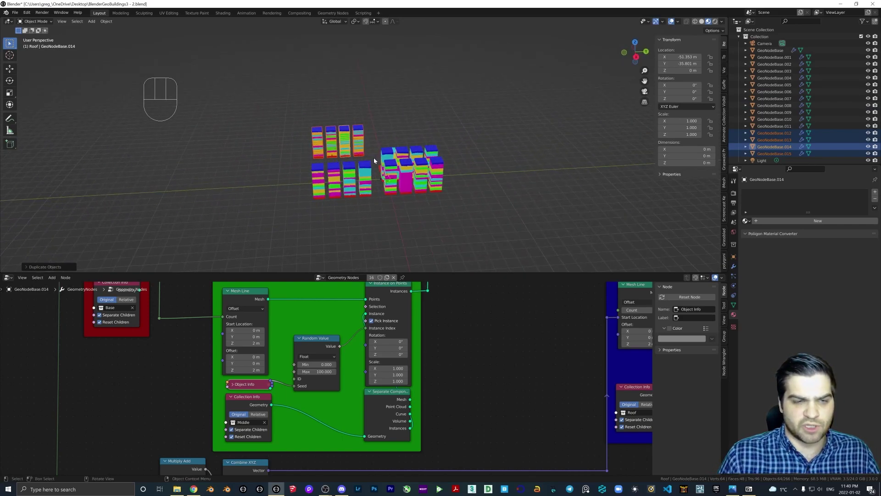
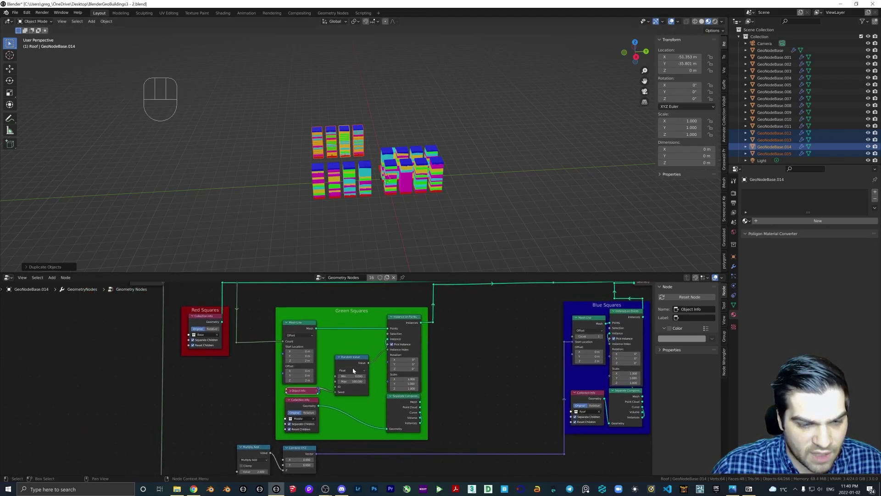
# - Check the Group Input node, then place and duplicate more towers, deleting a stray copy
pyautogui.moveTo(167, 299); pyautogui.dragTo(186, 315)
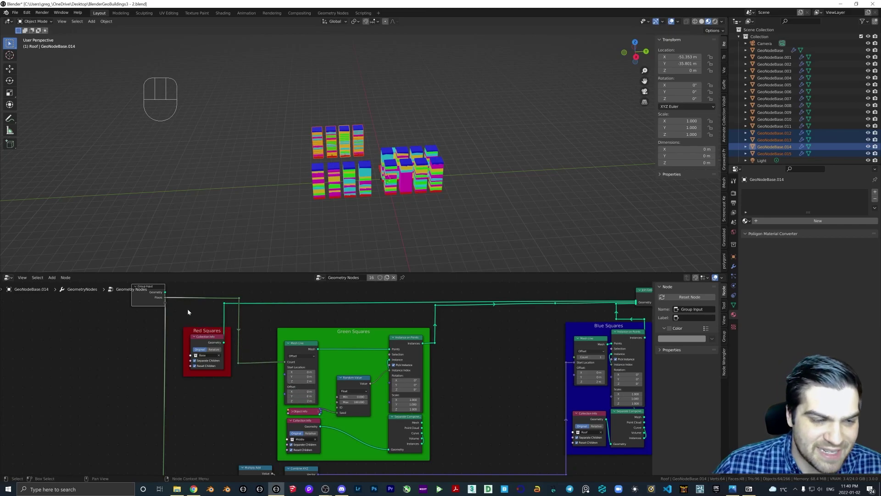
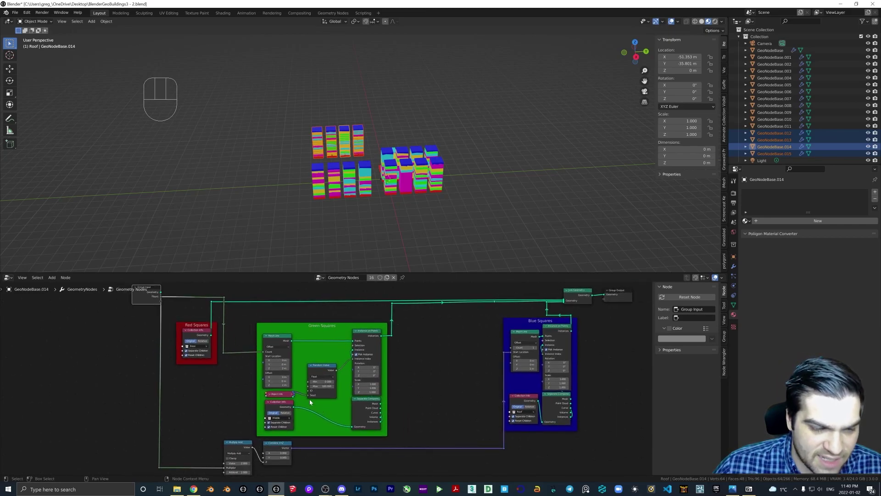
pyautogui.click(308, 398)
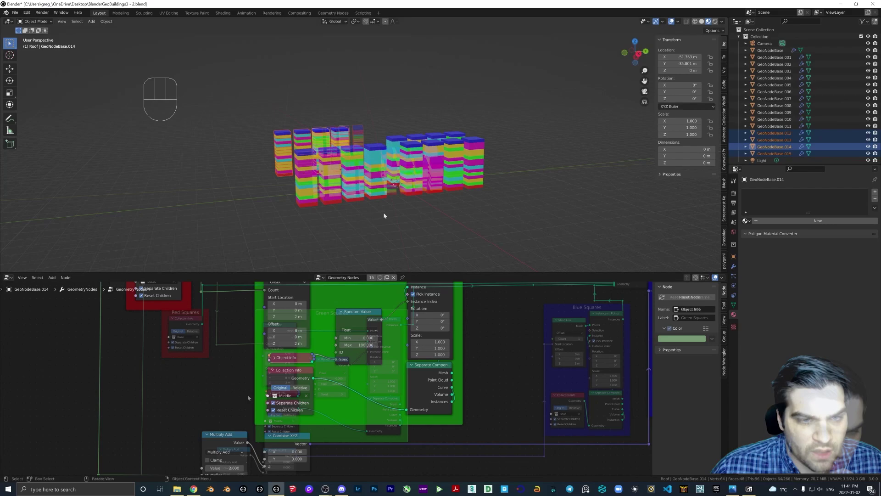
pyautogui.moveTo(387, 204); pyautogui.dragTo(383, 215)
pyautogui.moveTo(386, 217); pyautogui.dragTo(375, 213)
pyautogui.press('shift+d')
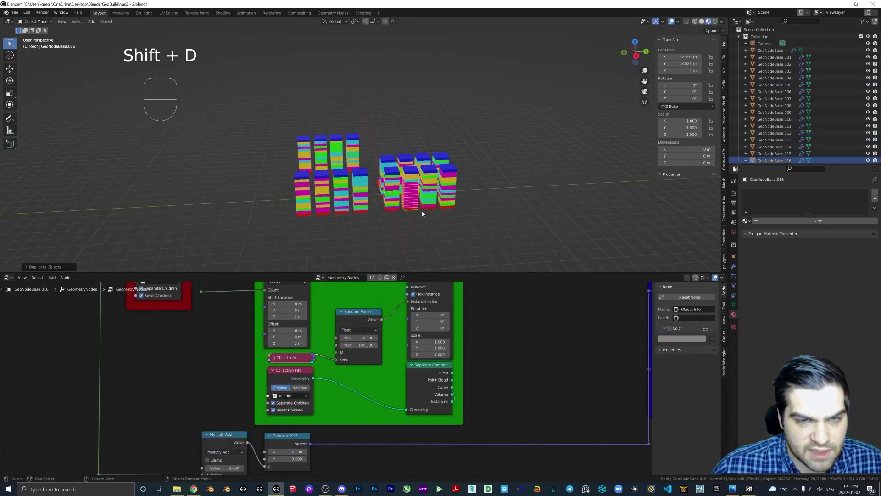
pyautogui.press('Delete')
# - Orbit the viewport around the finished city of towers
pyautogui.click(415, 201)
pyautogui.middleClick(425, 220)
pyautogui.moveTo(421, 231); pyautogui.dragTo(408, 229)
pyautogui.moveTo(402, 217); pyautogui.dragTo(407, 205)
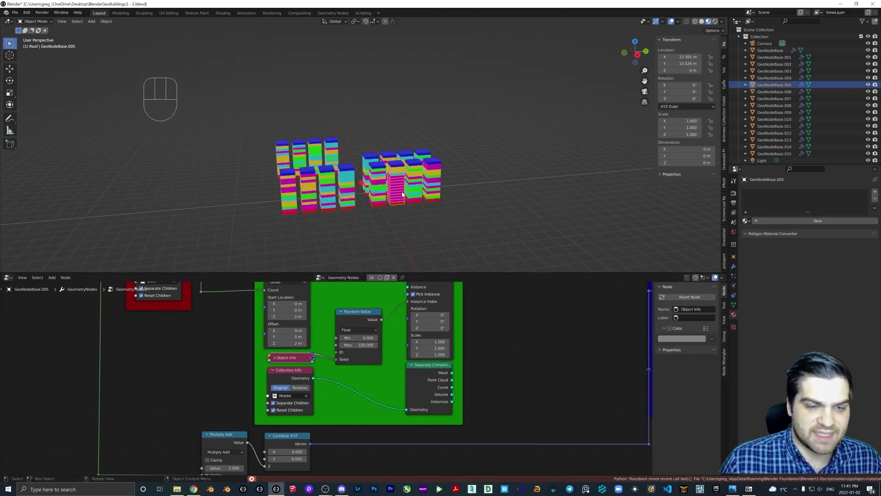
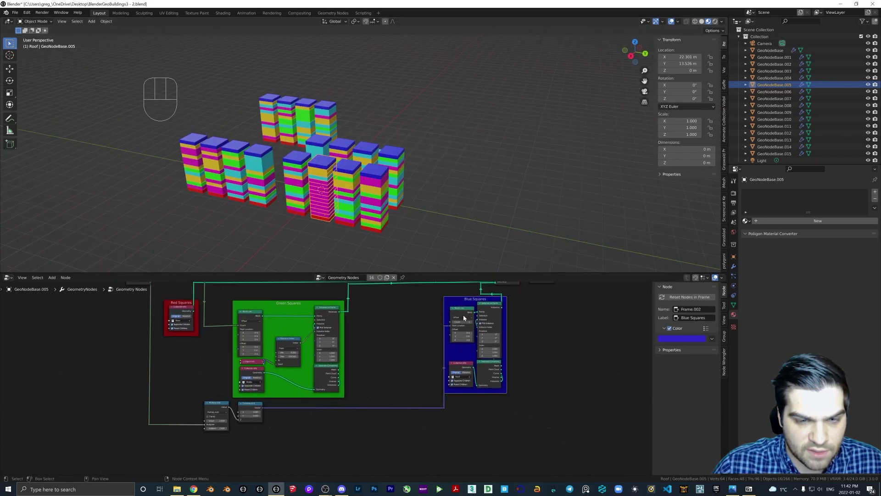
# - Give the Blue Squares roof frame its own Object Info node feeding Location into the Random Value Seed
pyautogui.click(461, 310)
pyautogui.click(461, 367)
pyautogui.moveTo(437, 311); pyautogui.dragTo(458, 389)
pyautogui.press('g')
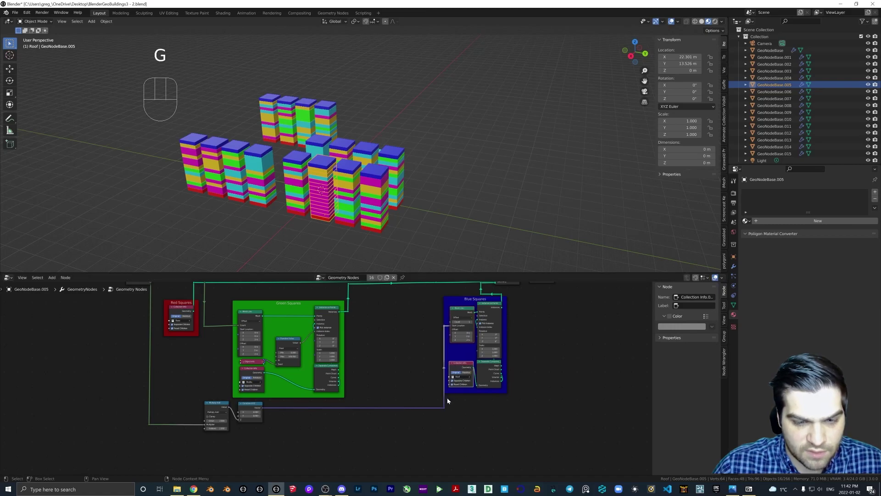
pyautogui.press('g')
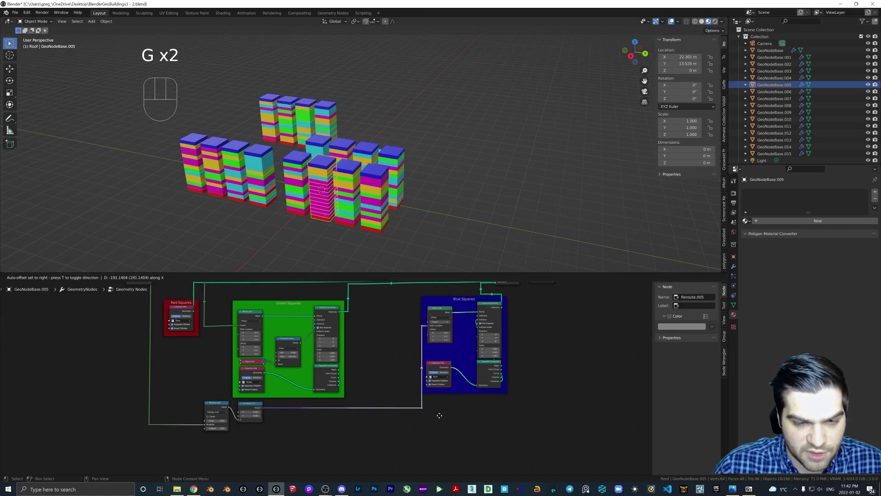
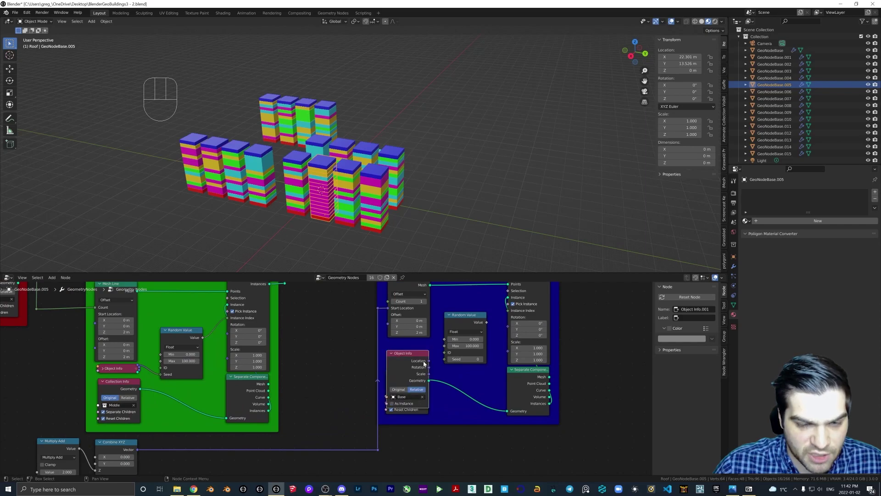
pyautogui.click(439, 360)
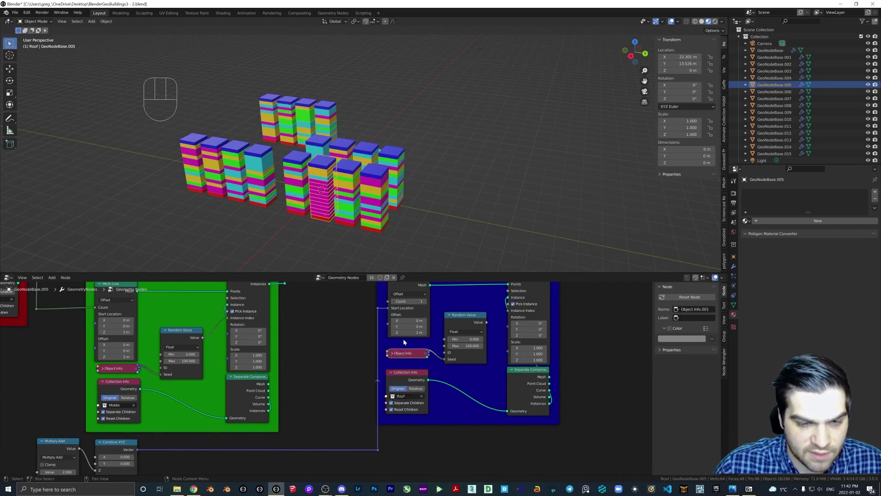
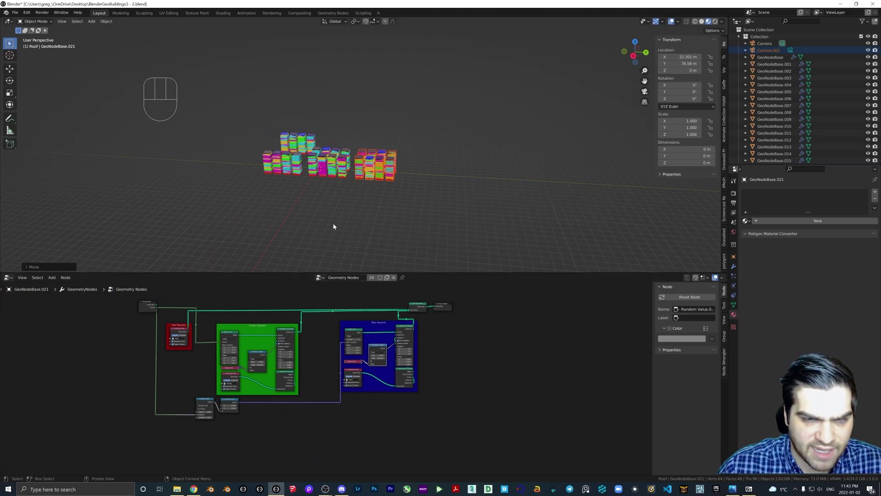
# - Move a selected tower copy to a new spot in the city
pyautogui.middleClick(294, 172)
pyautogui.middleClick(321, 171)
pyautogui.middleClick(338, 188)
pyautogui.click(331, 196)
pyautogui.press('g')
pyautogui.press('g')
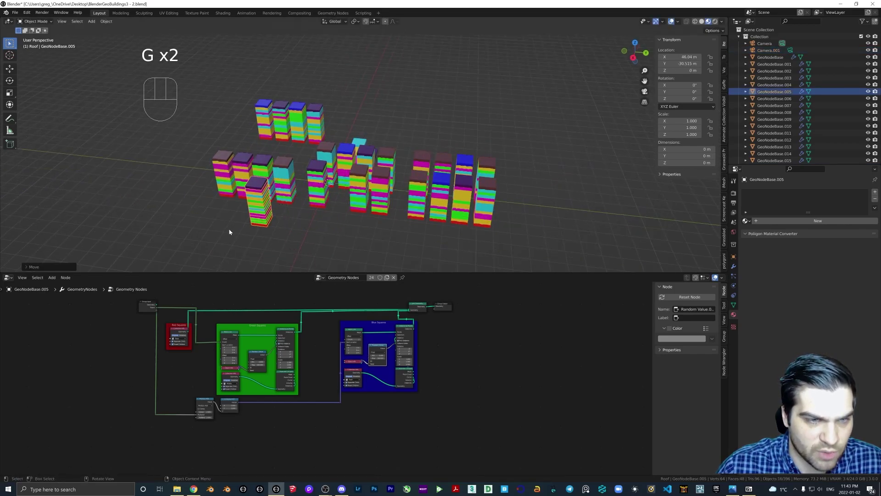
pyautogui.press('g')
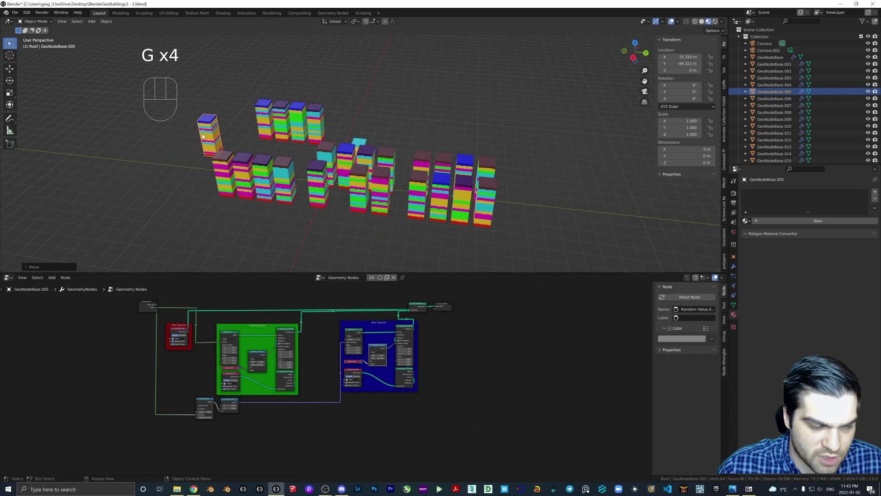
# - Select the Middle D floor block piece after orbiting across the tower clusters
pyautogui.middleClick(218, 140)
pyautogui.moveTo(274, 153); pyautogui.dragTo(260, 152)
pyautogui.middleClick(233, 193)
pyautogui.moveTo(352, 150); pyautogui.dragTo(332, 154)
pyautogui.middleClick(399, 114)
pyautogui.click(430, 130)
pyautogui.moveTo(427, 121); pyautogui.dragTo(423, 98)
pyautogui.middleClick(428, 167)
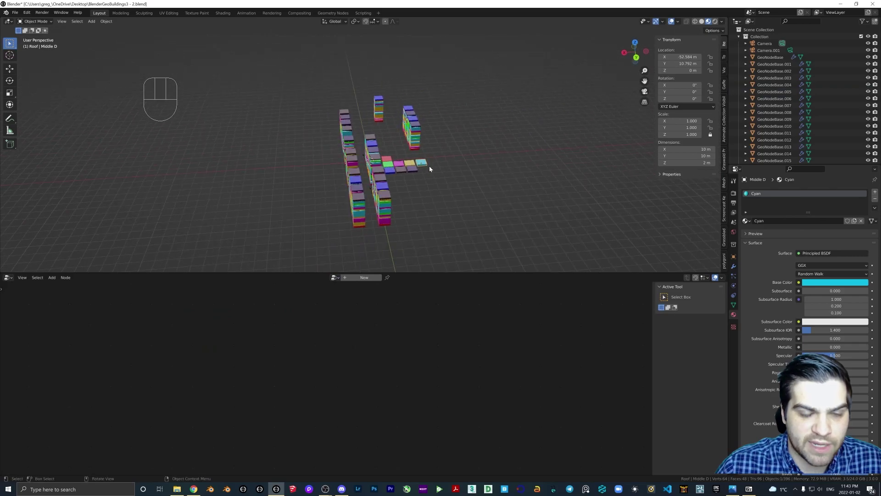
# - Select the Separate Components node in the Green Squares frame to reposition it
pyautogui.middleClick(424, 163)
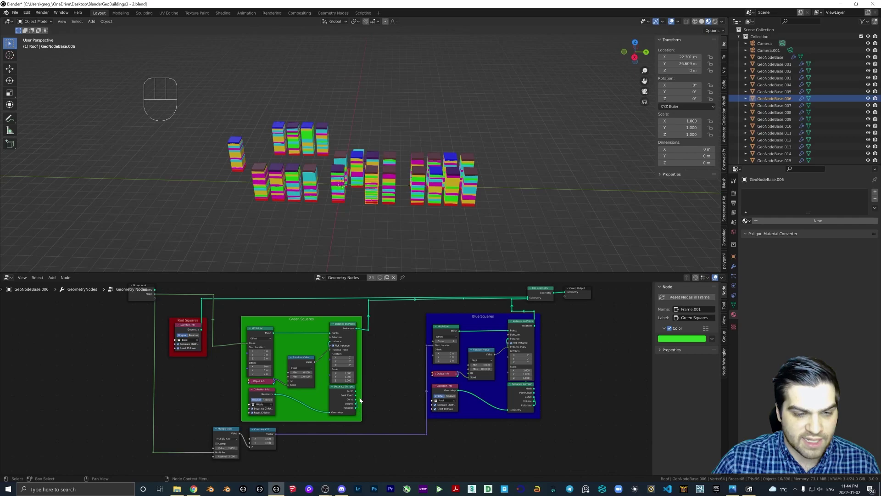
pyautogui.click(345, 397)
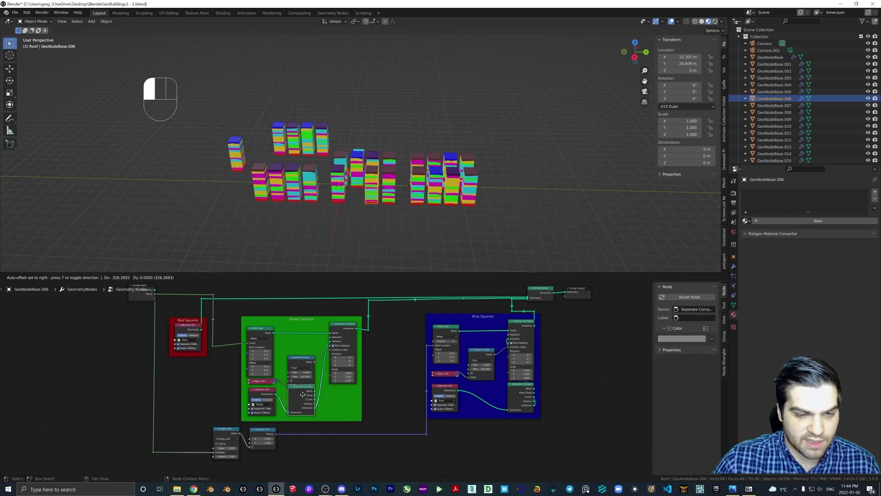